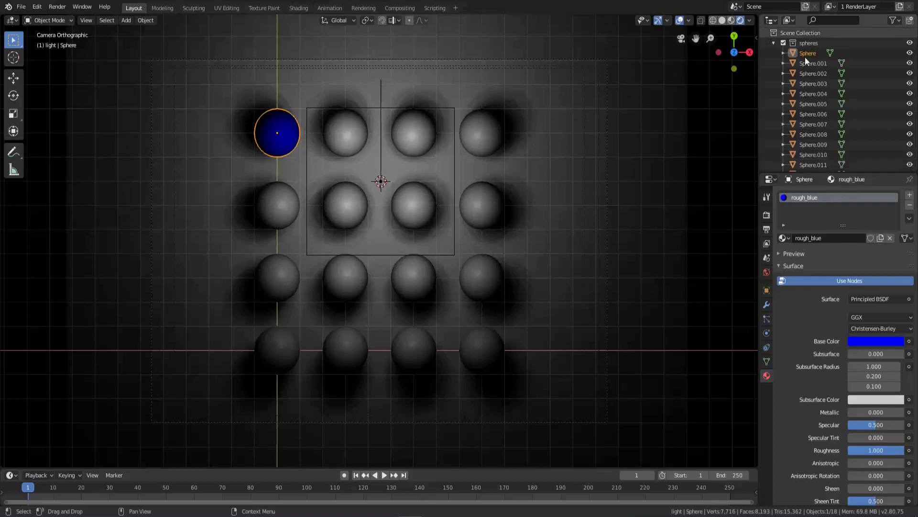
Select Sphere.001, the second sphere in the grid
left_click(350, 133)
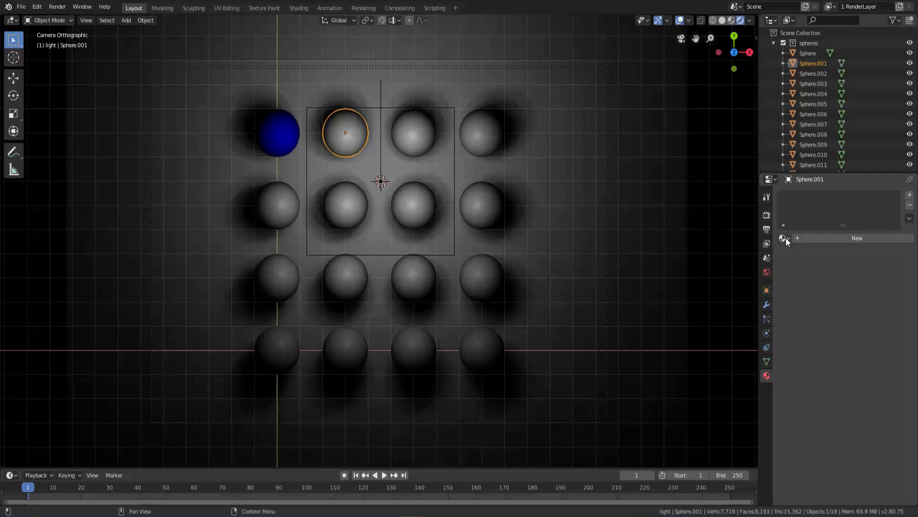
Assign the existing rough_blue material to the second sphere
left_click(790, 241)
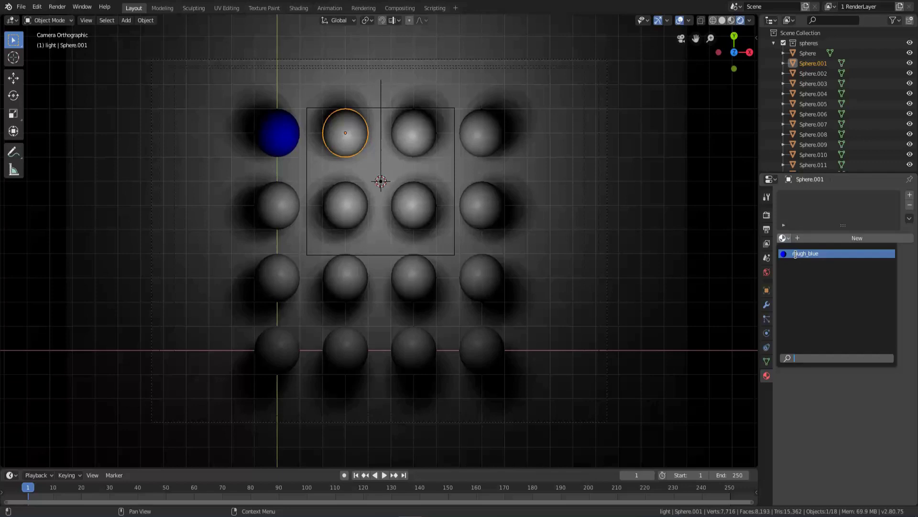
left_click(379, 180)
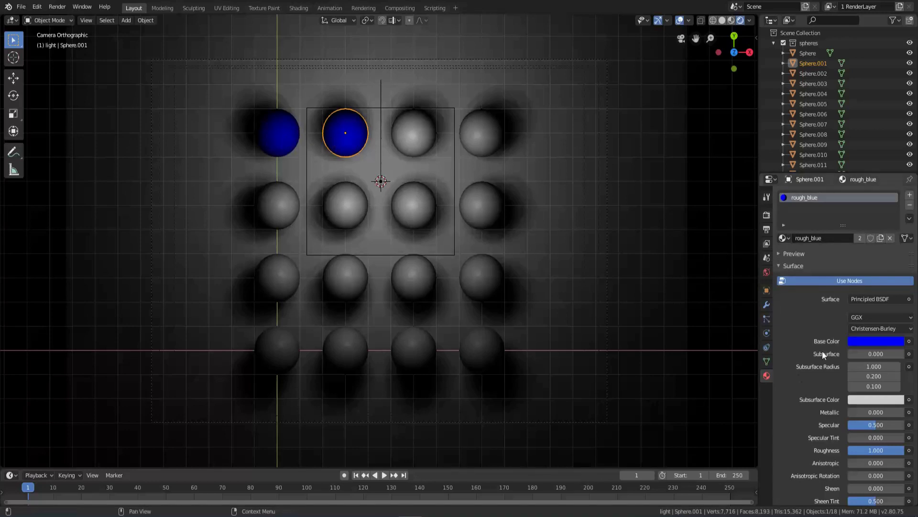
left_click(890, 346)
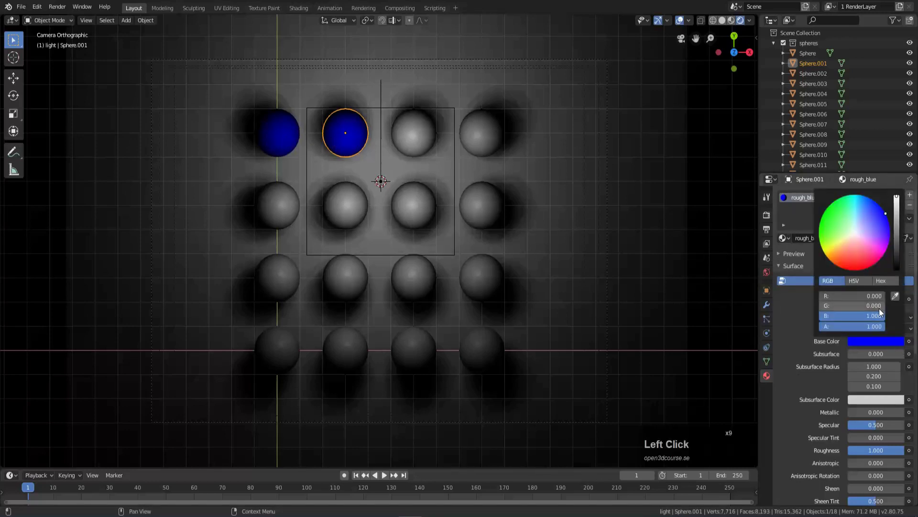
left_click(379, 180)
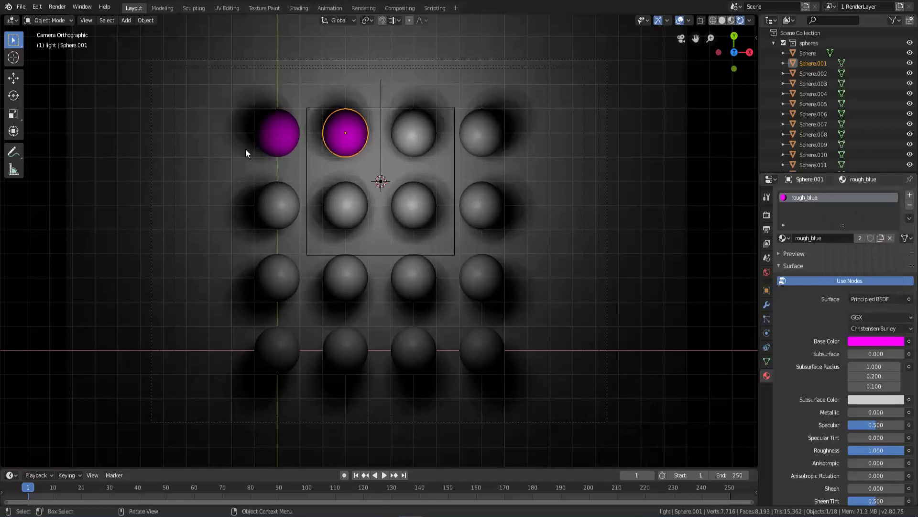
left_click(900, 345)
left_click(869, 345)
left_click(878, 295)
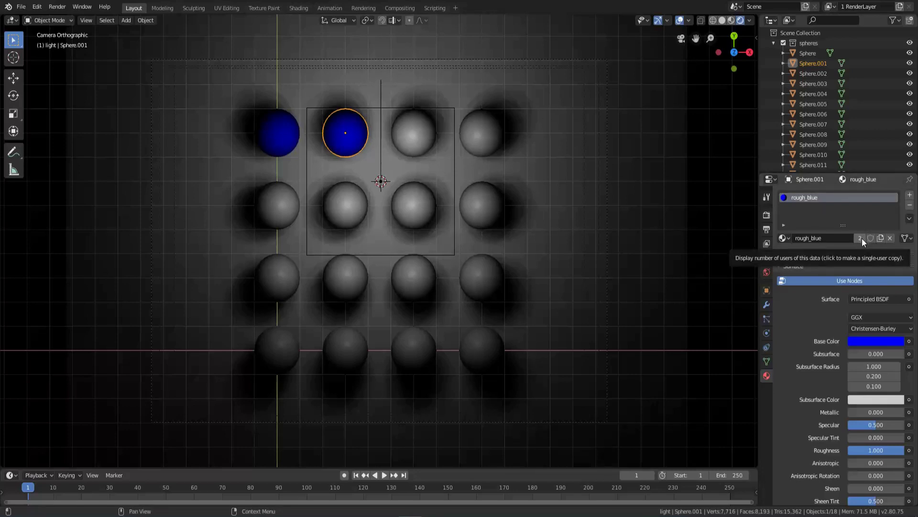
Make the second sphere's material a single-user copy, rough_blue.001
left_click(864, 242)
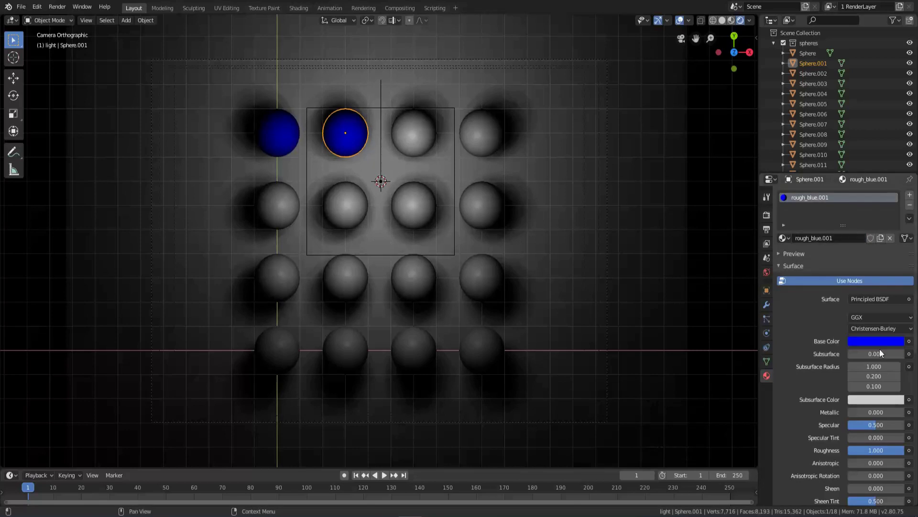
left_click(880, 343)
left_click(830, 300)
left_click(884, 298)
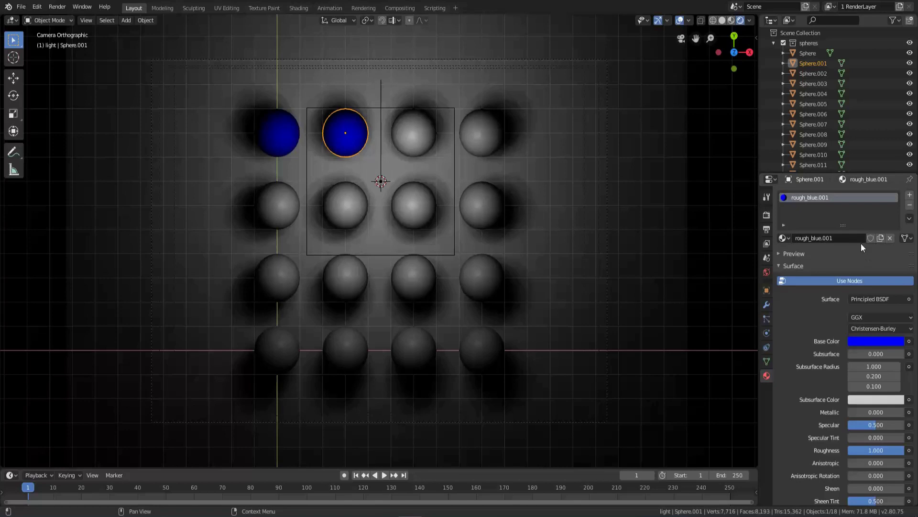
Rename the copied material to glossy_blue and set its Roughness to 0
left_click(846, 242)
type("glossylu")
key("Return")
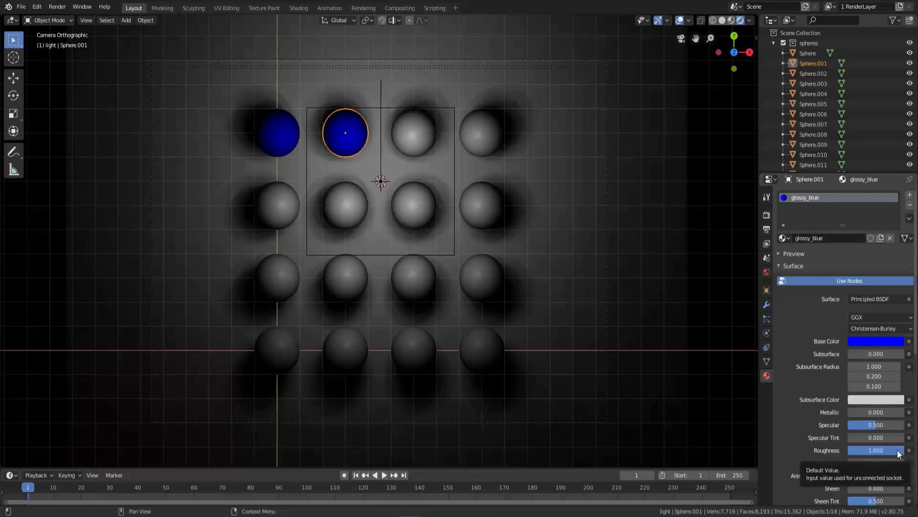
left_click(900, 453)
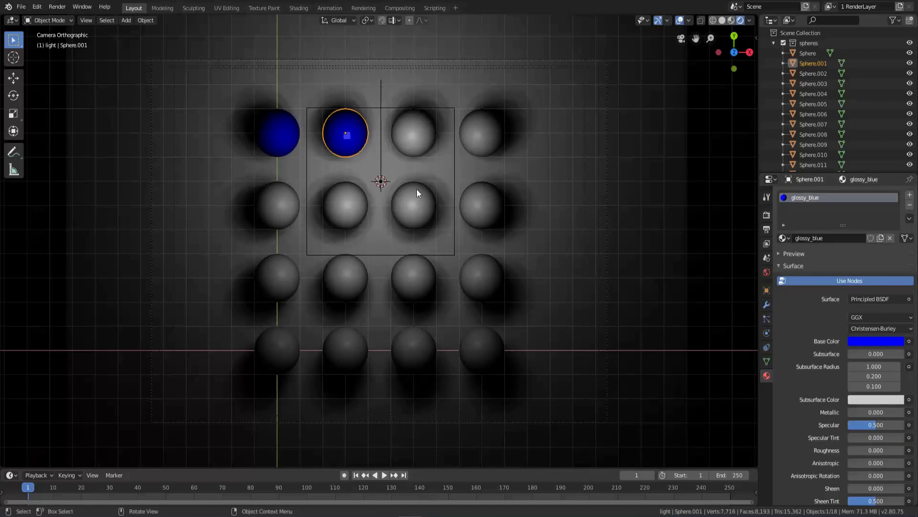
Render the sphere grid with F12 and zoom in on the glossy second sphere's highlight
key("F12")
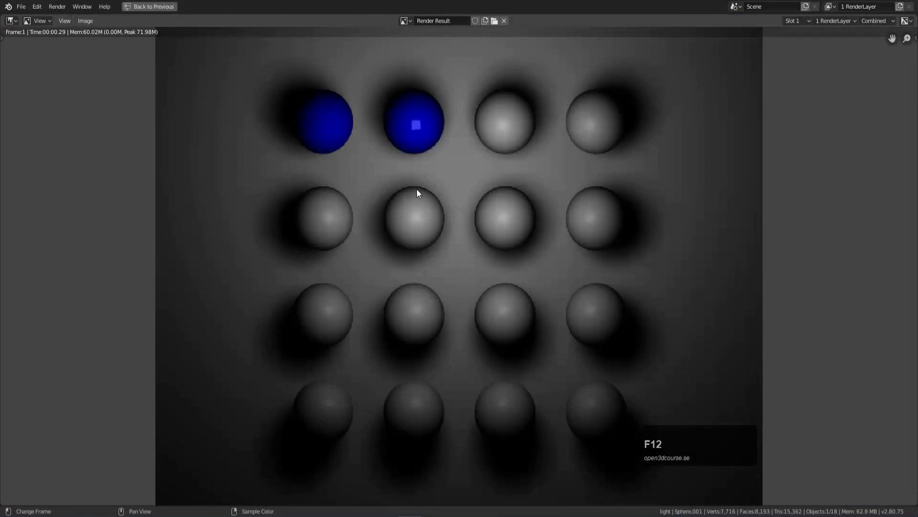
scroll("up", 3)
left_click_drag(420, 110, 447, 262)
scroll("up", 3)
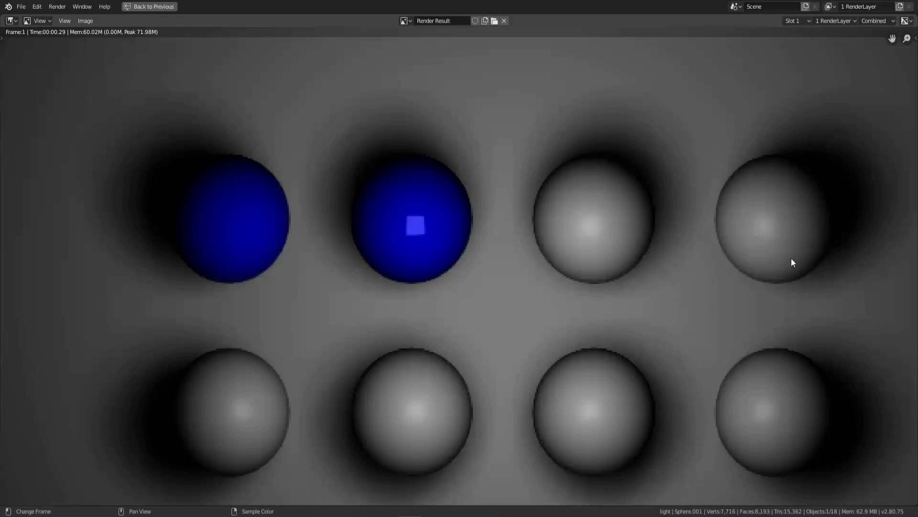
Return from the render and show the World settings with black background at strength 1.0
key("Escape")
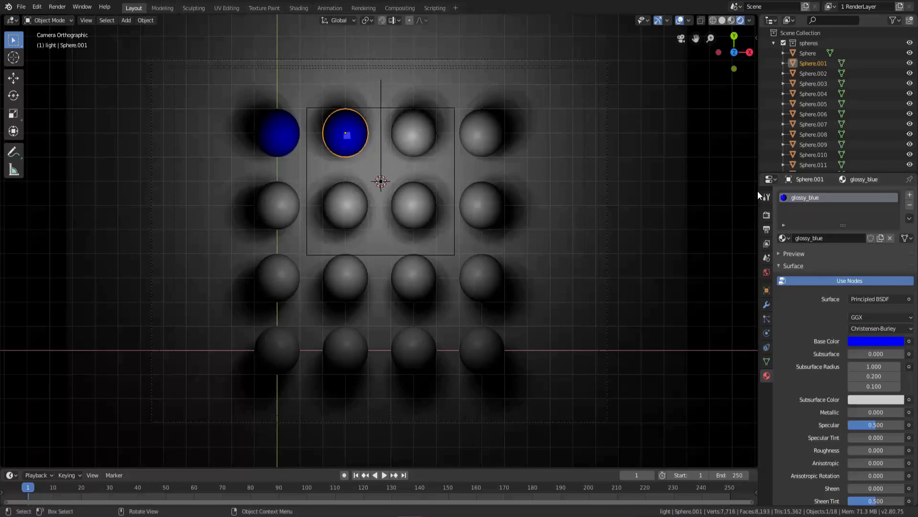
left_click(771, 279)
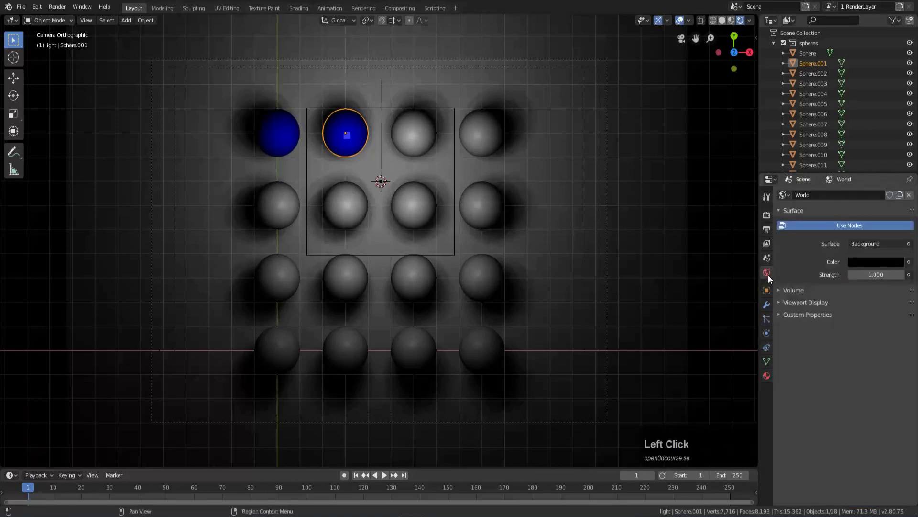